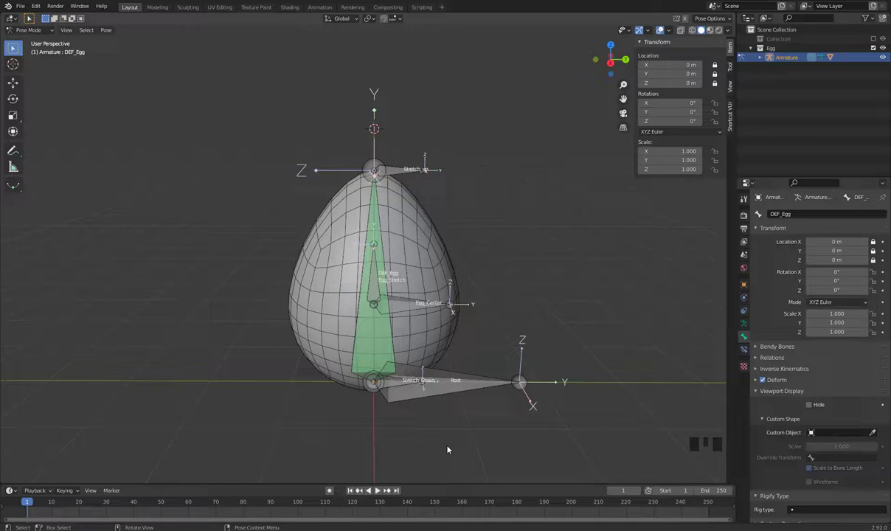
Orbit the view around the egg rig before creating the CBS_ControlBoneShape collection
{"action": "left_click_drag", "start_coordinate": [443, 429], "coordinate": [448, 429]}
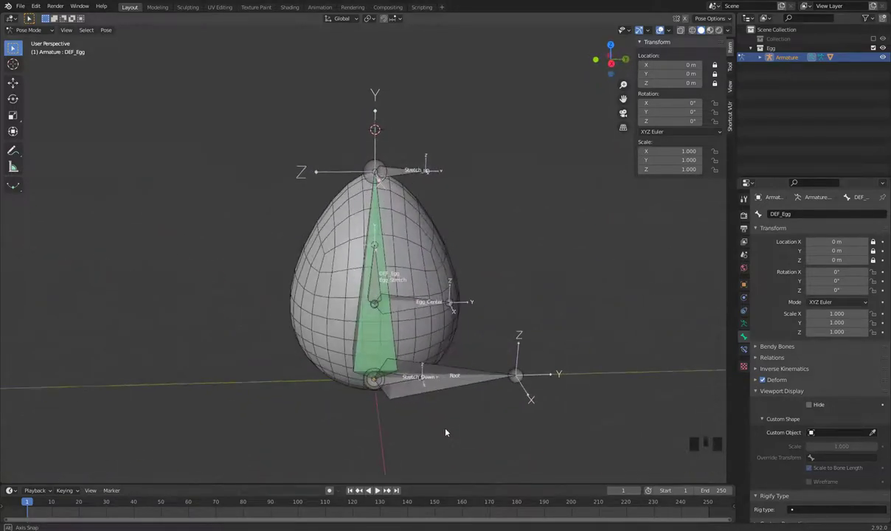
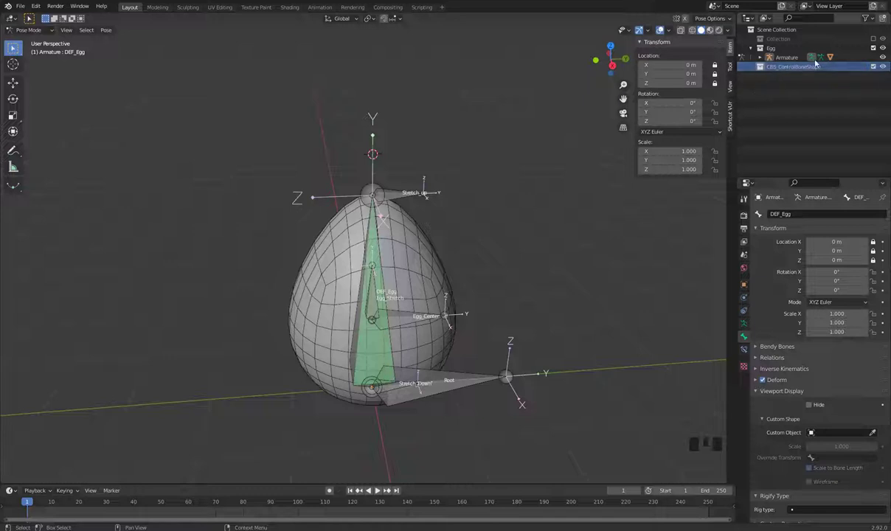
Switch to Object Mode, add a Circle mesh and clear its location to the world origin
{"action": "left_click", "coordinate": [477, 439]}
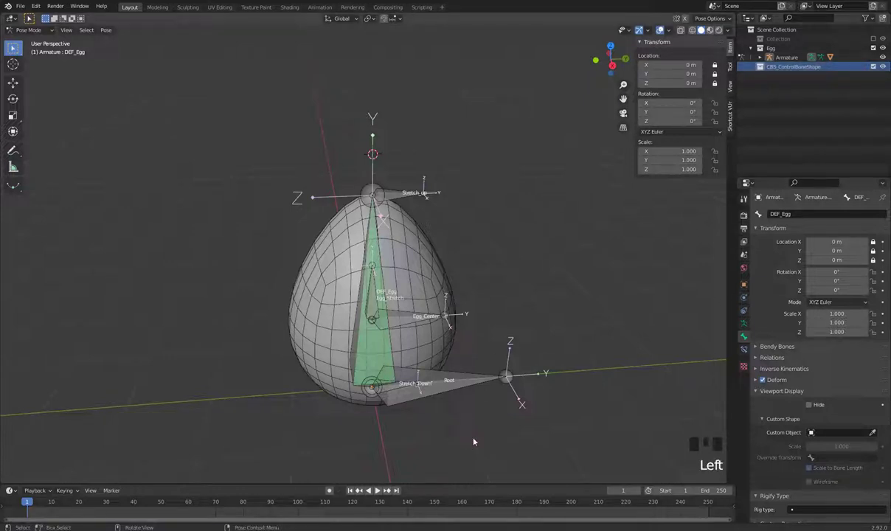
{"action": "key", "text": "Tab"}
{"action": "left_click", "coordinate": [453, 435]}
{"action": "key", "text": "shift+a"}
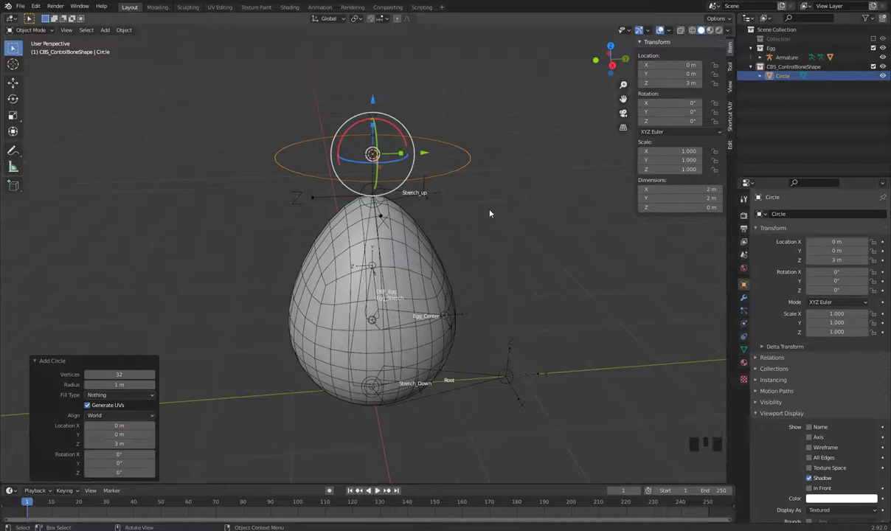
{"action": "key", "text": "alt+g"}
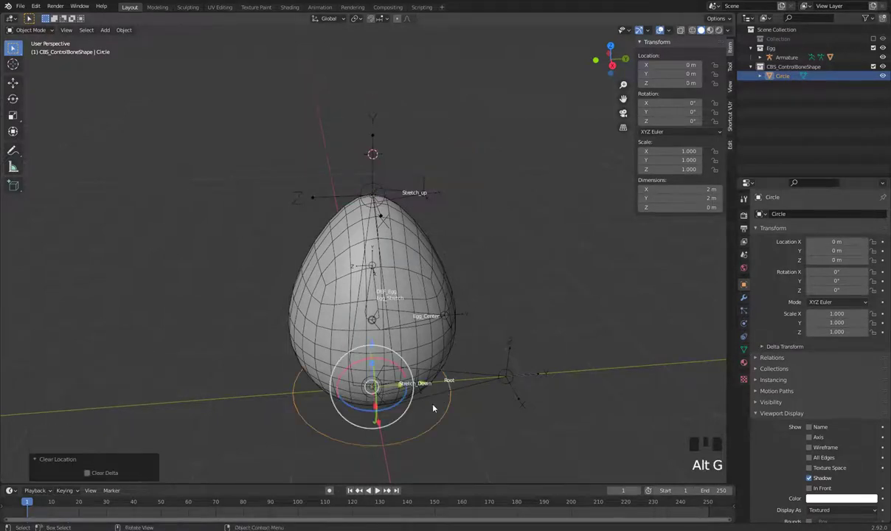
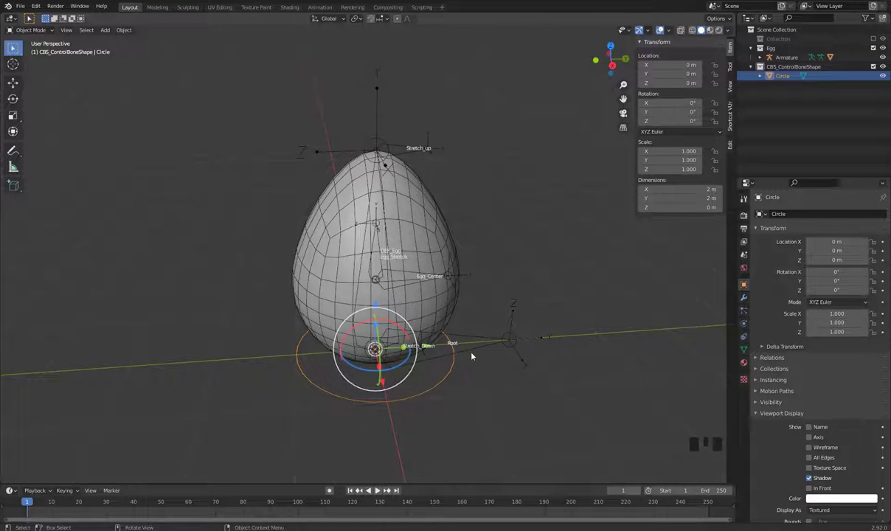
Select the armature, enter Pose Mode and bring up the bone's Viewport Display settings
{"action": "left_click", "coordinate": [477, 348]}
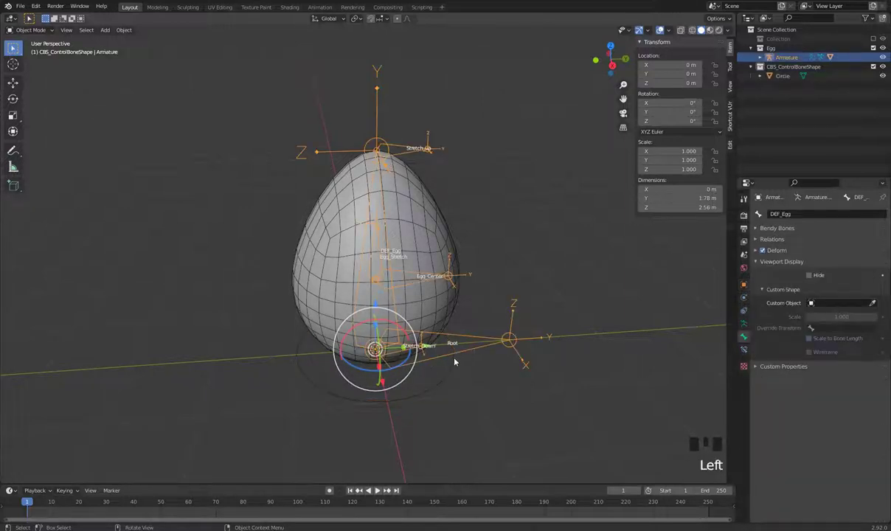
{"action": "key", "text": "Tab"}
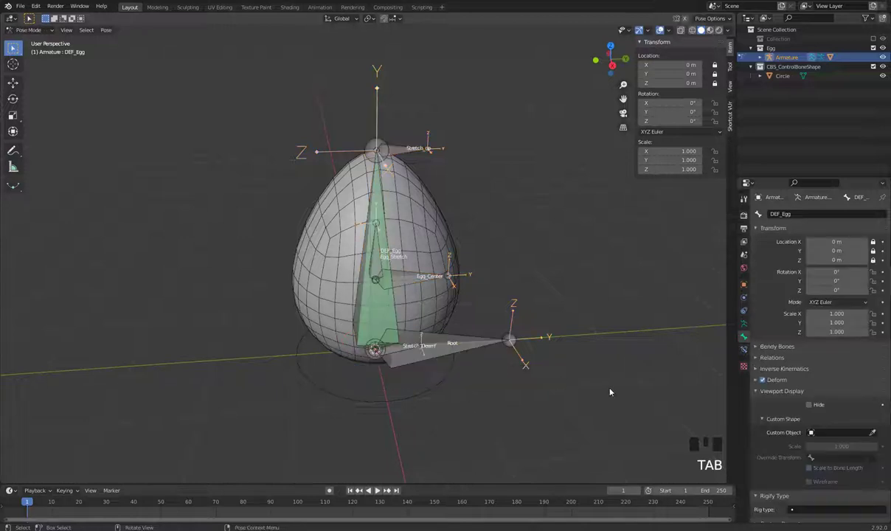
{"action": "left_click", "coordinate": [746, 335]}
{"action": "left_click", "coordinate": [746, 326]}
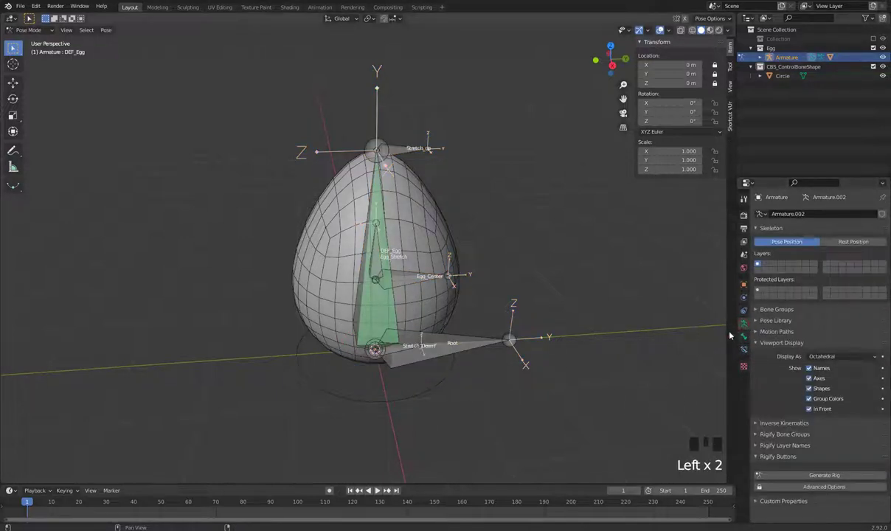
{"action": "left_click", "coordinate": [750, 336]}
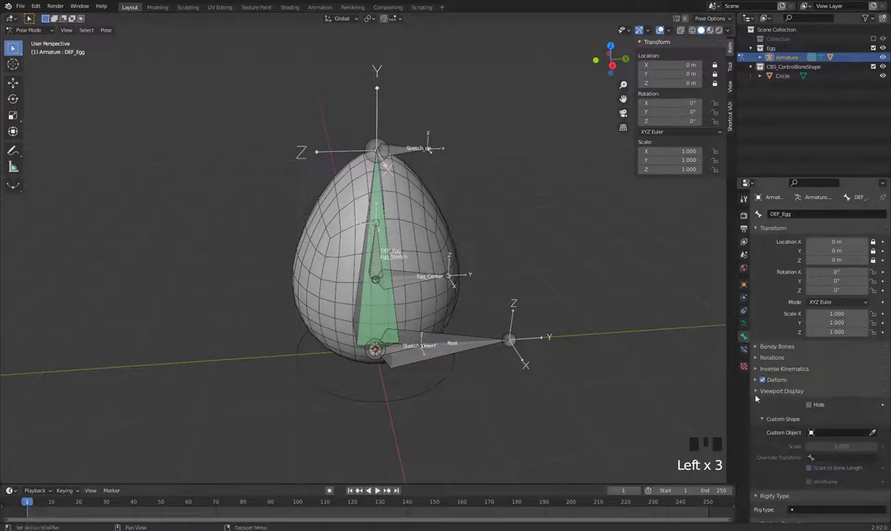
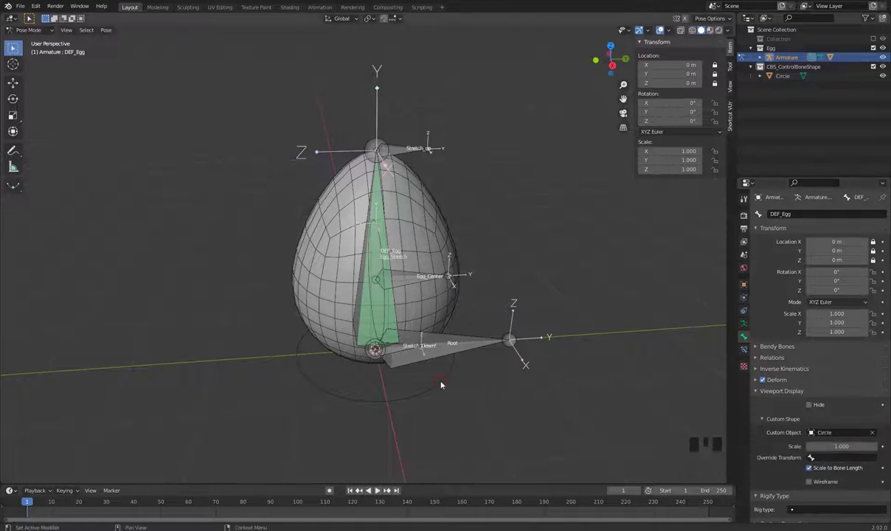
{"action": "key", "text": "ctrl+z"}
Select the Root bone and pick the Circle as its custom shape with the eyedropper
{"action": "left_click", "coordinate": [501, 393]}
{"action": "left_click", "coordinate": [463, 353]}
{"action": "left_click", "coordinate": [876, 434]}
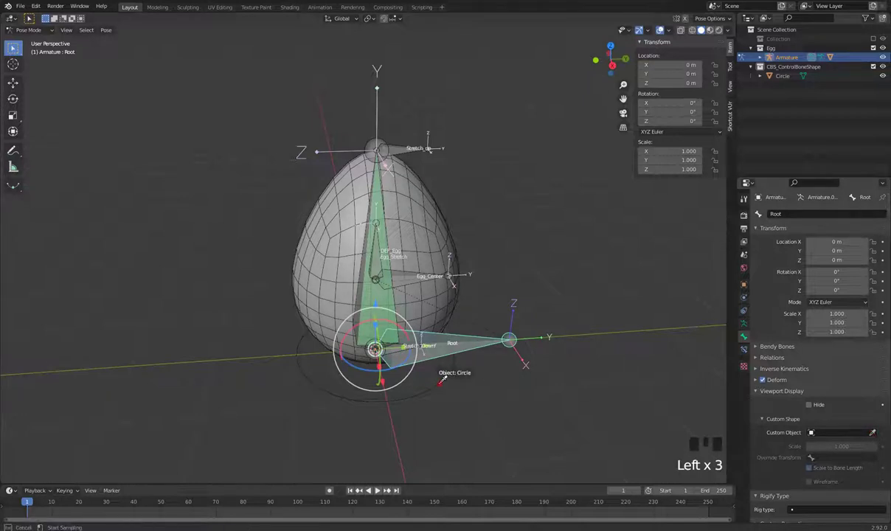
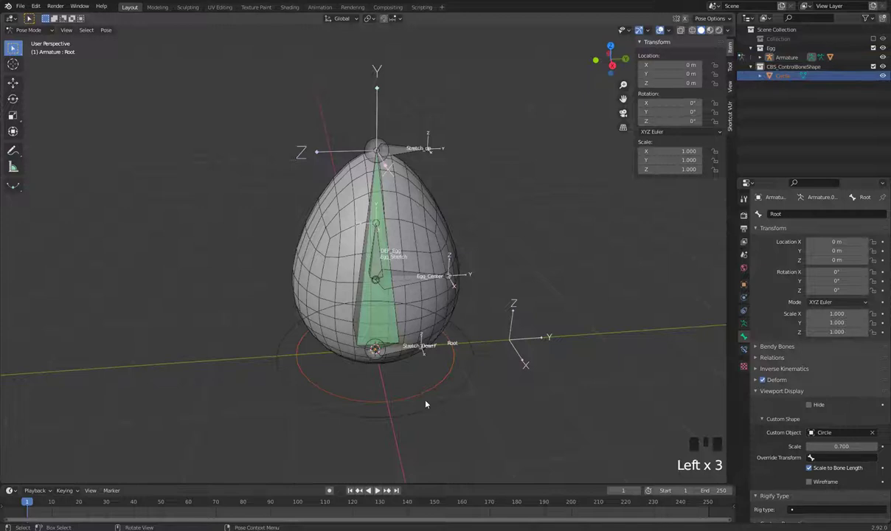
Edit the Circle mesh, scaling alternate vertices outward into a four-pointed star outline
{"action": "key", "text": "Tab"}
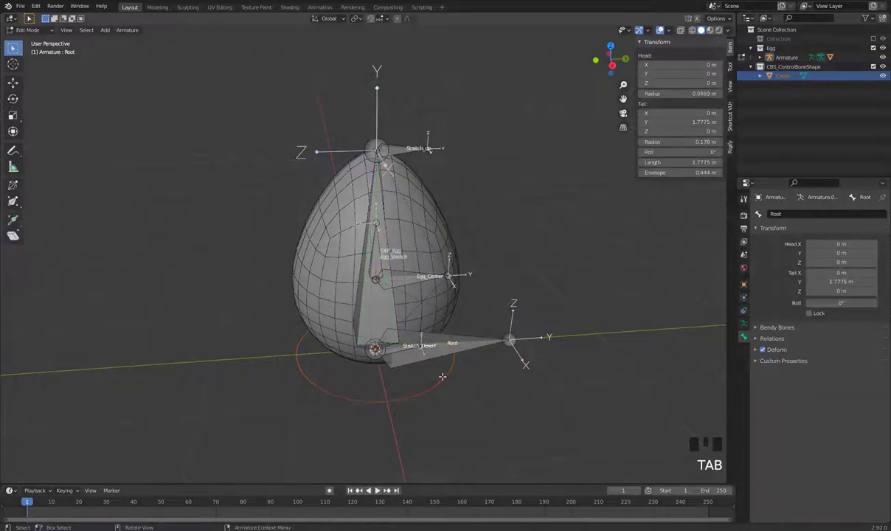
{"action": "key", "text": "Tab"}
{"action": "left_click", "coordinate": [444, 378]}
{"action": "key", "text": "Tab"}
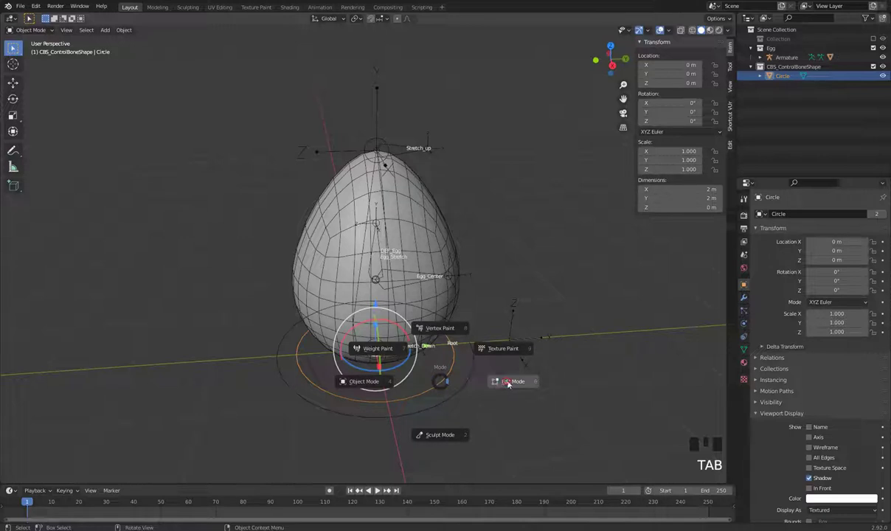
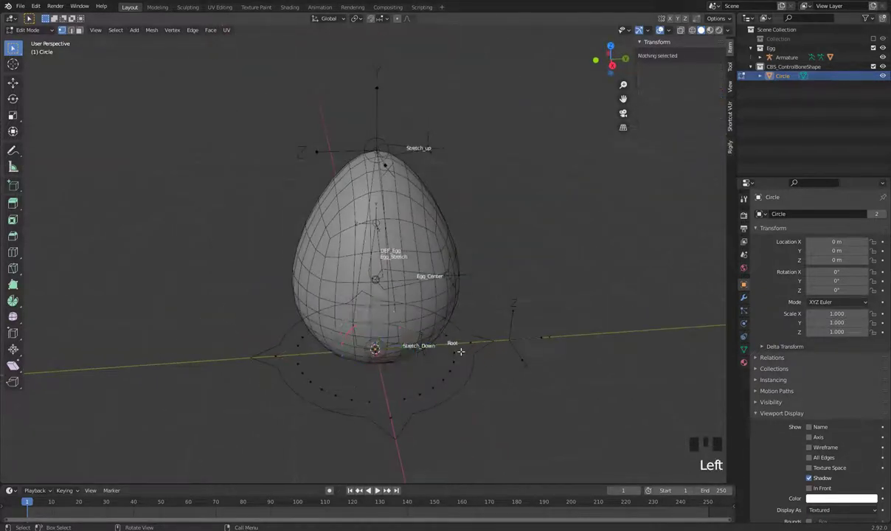
{"action": "key", "text": "Tab"}
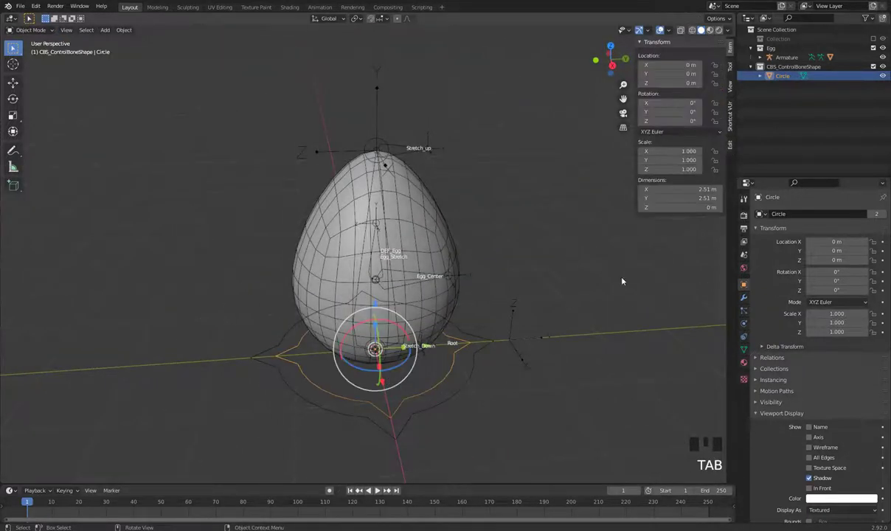
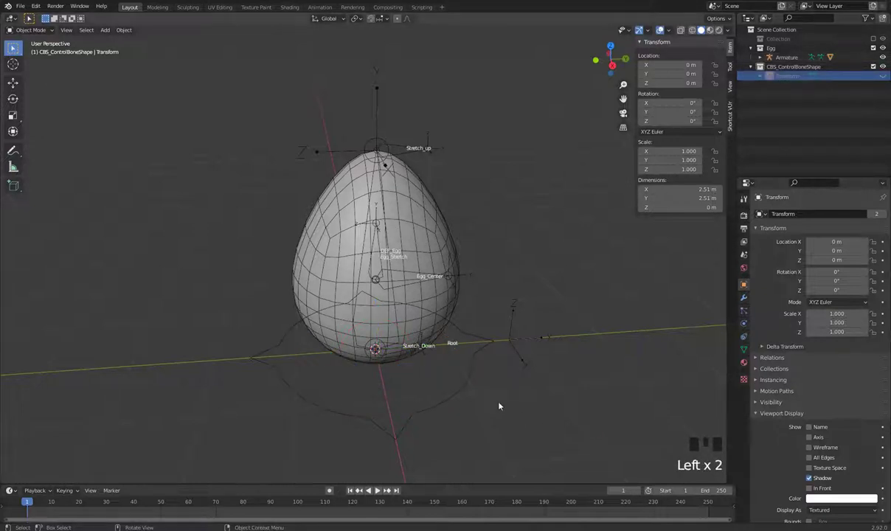
Check the star Transform shape on the armature, then select the egg mesh for adding a new primitive
{"action": "left_click", "coordinate": [399, 142]}
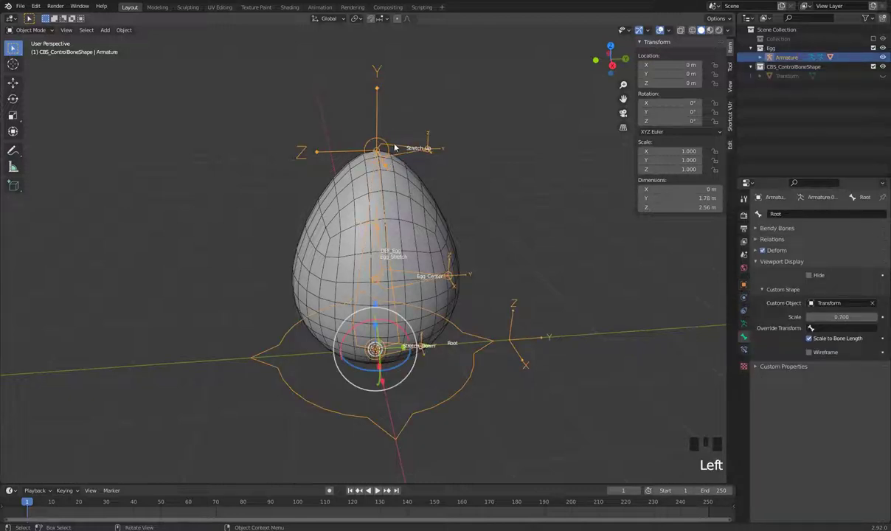
{"action": "left_click", "coordinate": [400, 352]}
{"action": "left_click", "coordinate": [466, 207]}
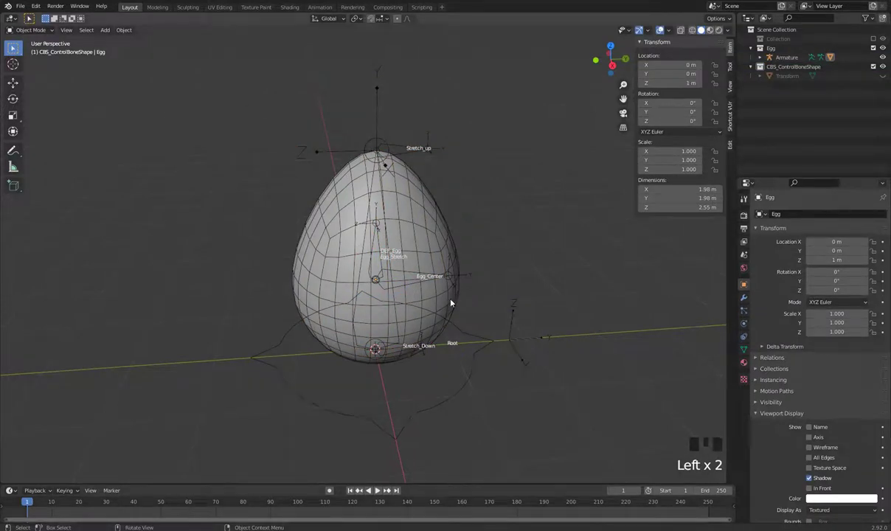
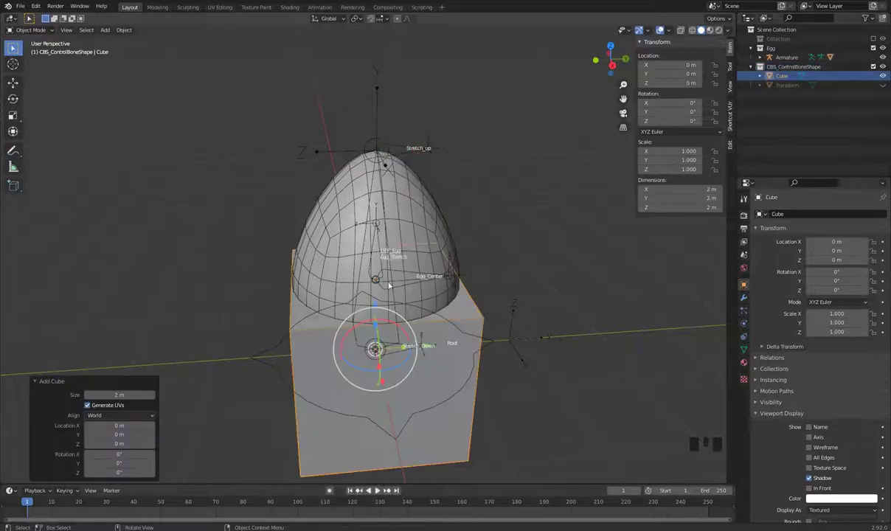
Enter Edit Mode on the cube, select all vertices and scale it down into a small Stretch box
{"action": "key", "text": "Tab"}
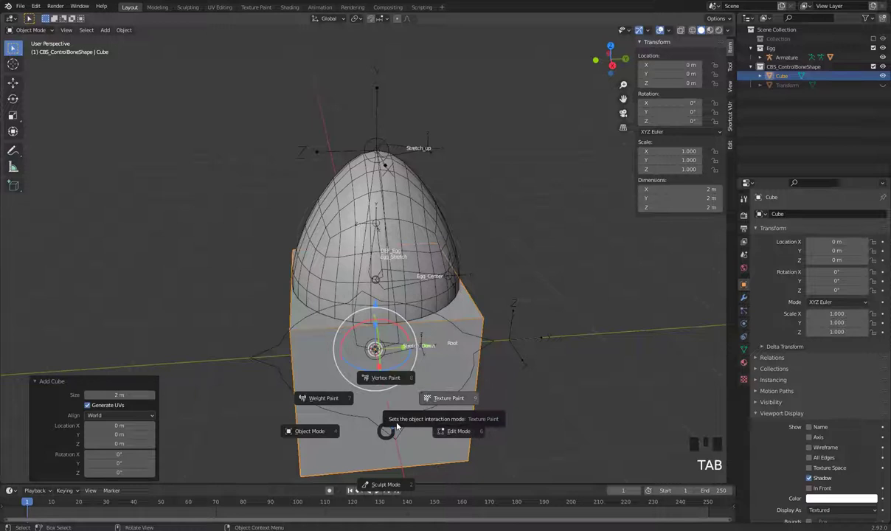
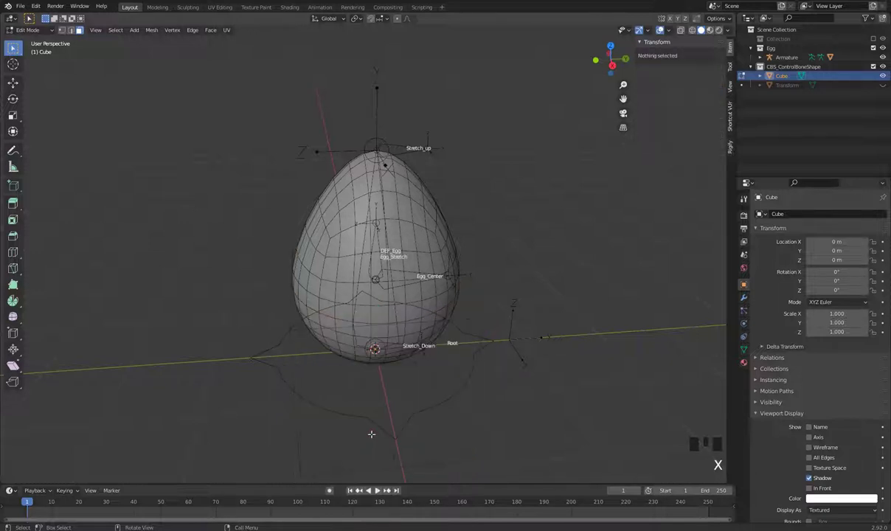
{"action": "scroll", "scroll_direction": "down", "scroll_amount": 3}
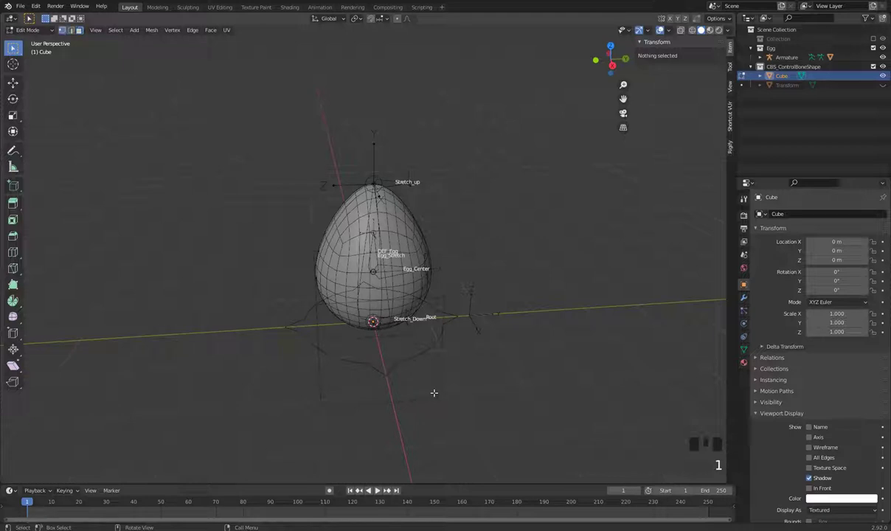
{"action": "key", "text": "a"}
{"action": "key", "text": "s"}
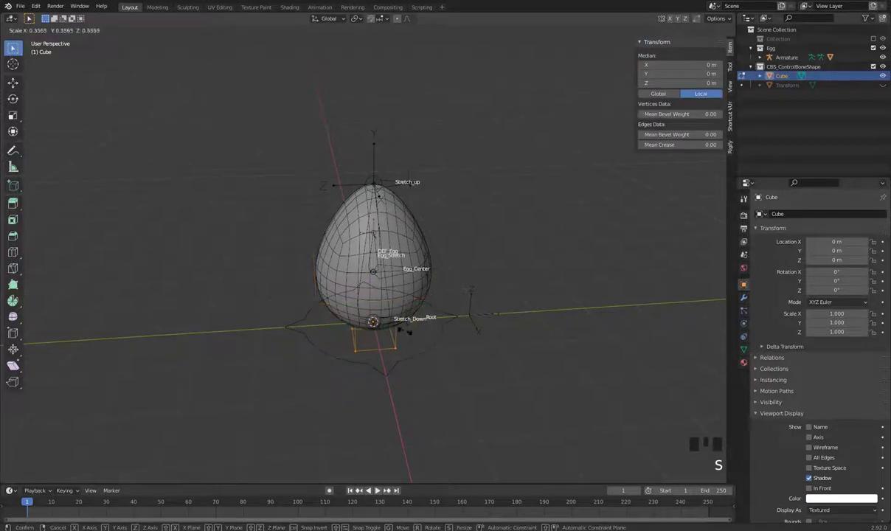
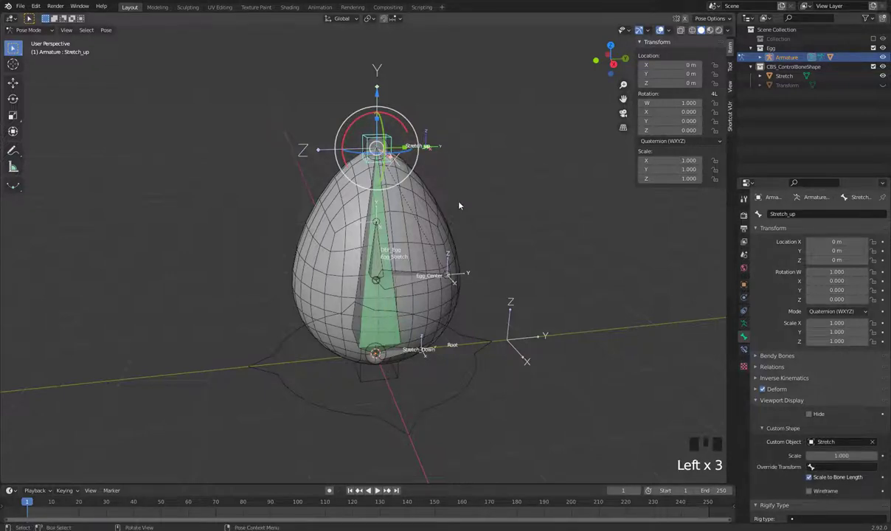
Select the Stretch_Down bone and assign the Stretch box as its custom shape, then leave Pose Mode
{"action": "middle_click", "coordinate": [444, 345]}
{"action": "left_click", "coordinate": [404, 373]}
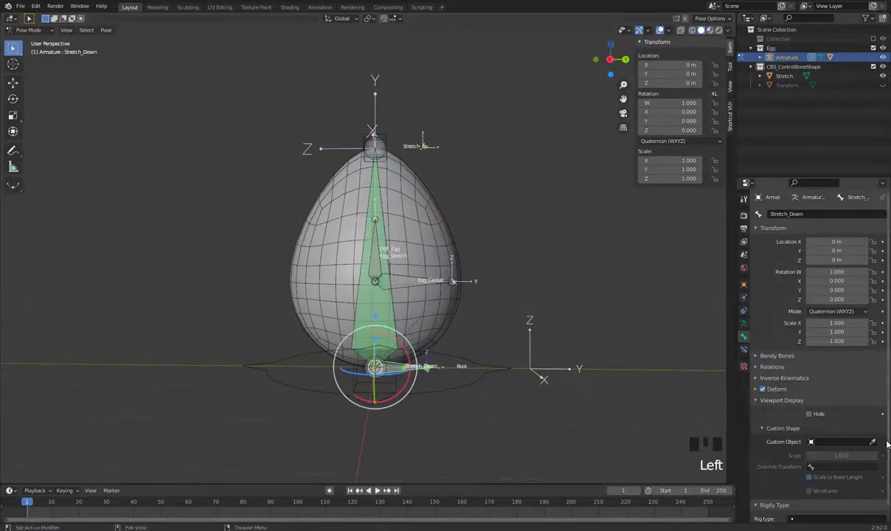
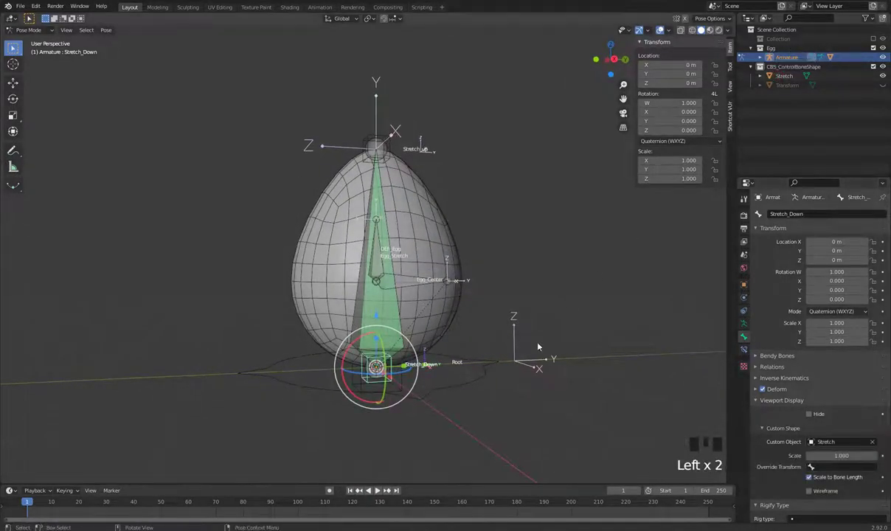
{"action": "left_click", "coordinate": [405, 387]}
{"action": "left_click", "coordinate": [404, 387]}
{"action": "key", "text": "Tab"}
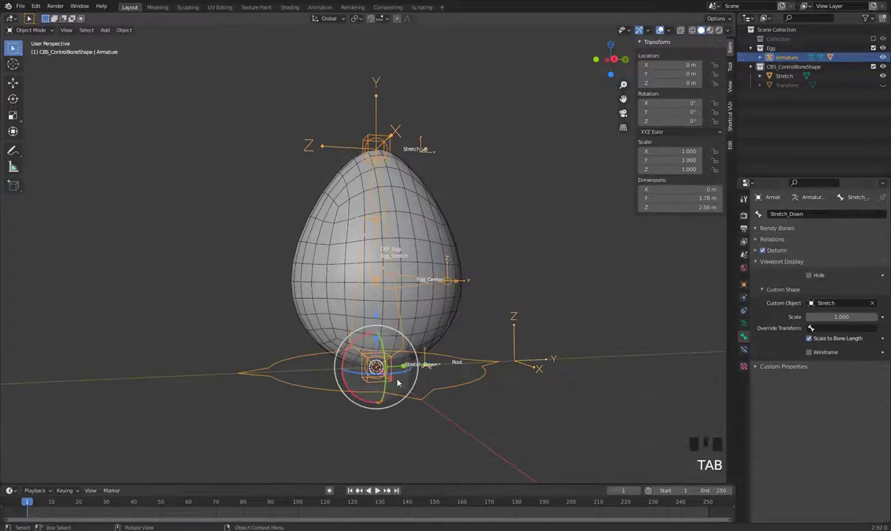
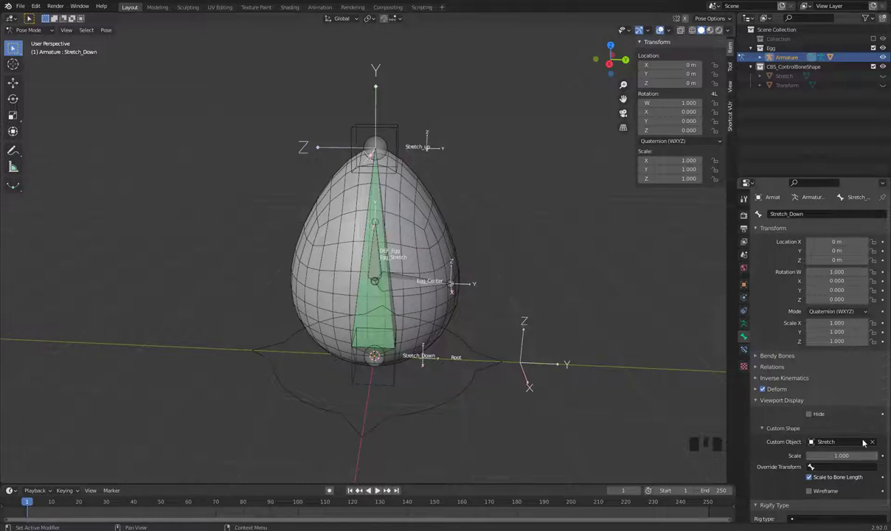
Give the Egg_Center bone the Transform star at scale 1.15, then return to Object Mode with nothing selected
{"action": "left_click", "coordinate": [409, 285]}
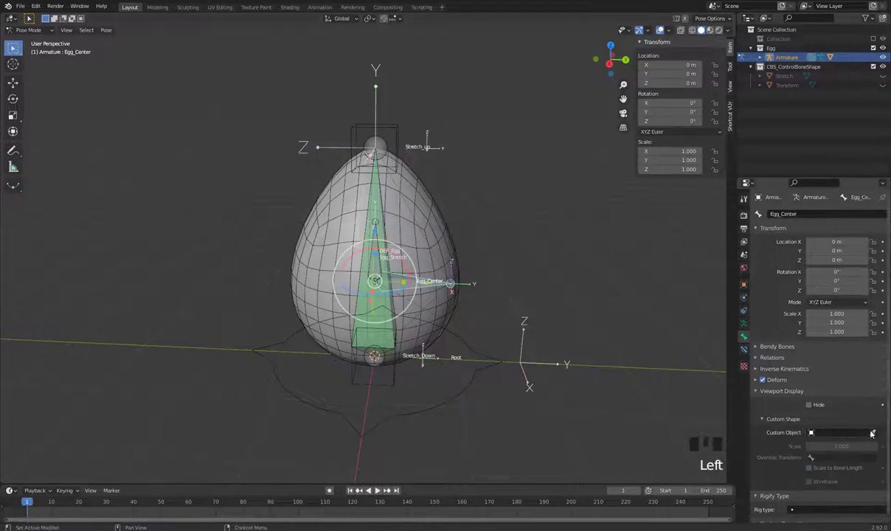
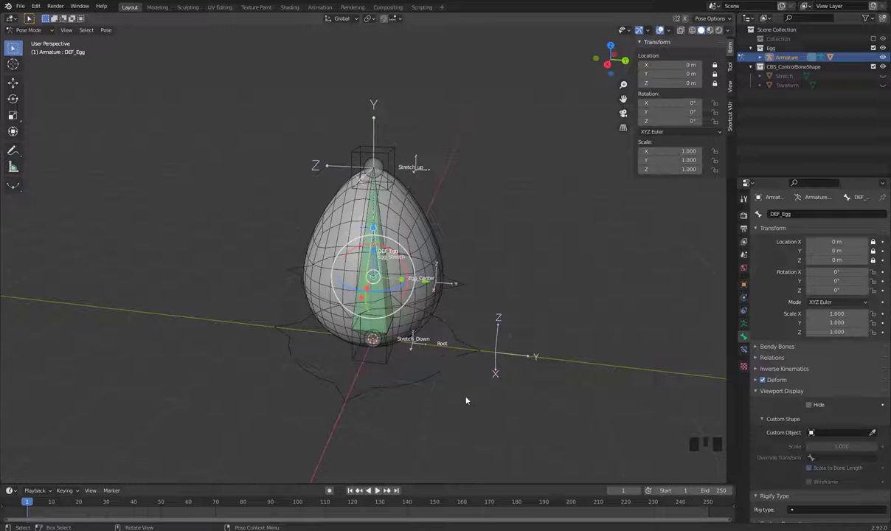
{"action": "left_click", "coordinate": [469, 399]}
{"action": "key", "text": "Tab"}
{"action": "left_click", "coordinate": [494, 408]}
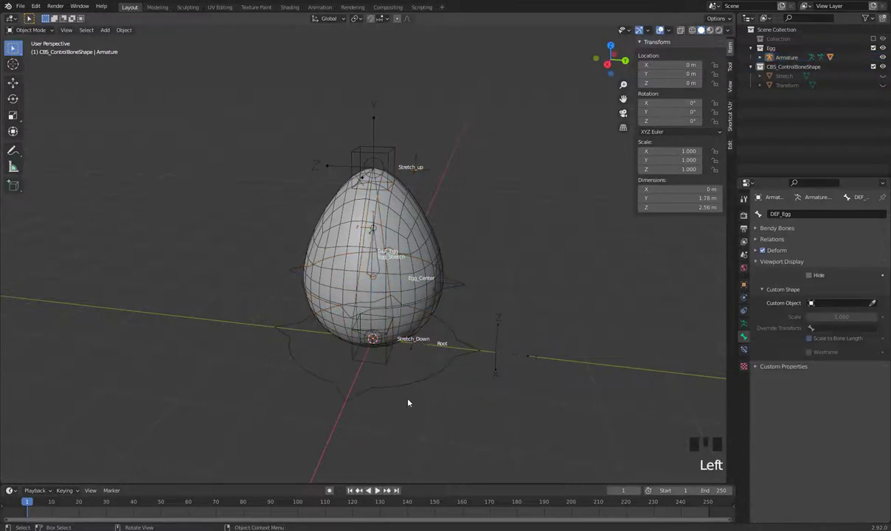
Add a Circle mesh and edit its vertices isolated in local view
{"action": "key", "text": "shift+a"}
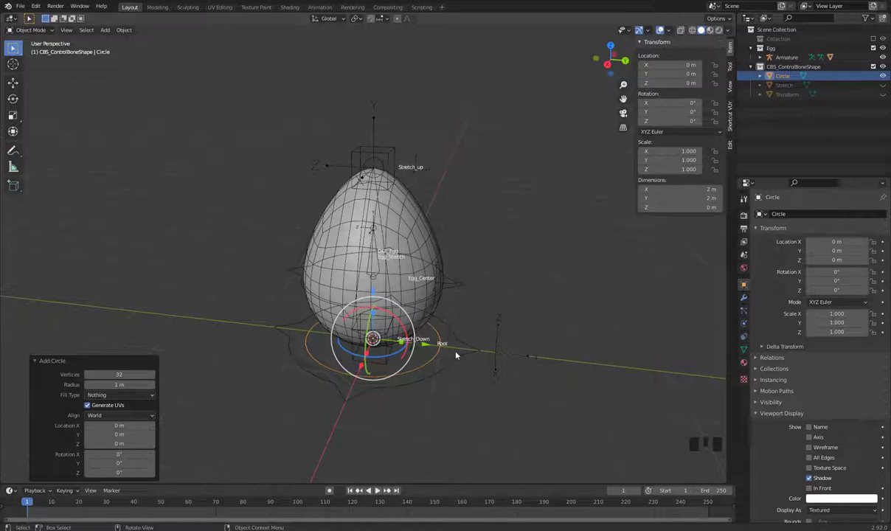
{"action": "key", "text": "KP_Divide"}
{"action": "key", "text": "Tab"}
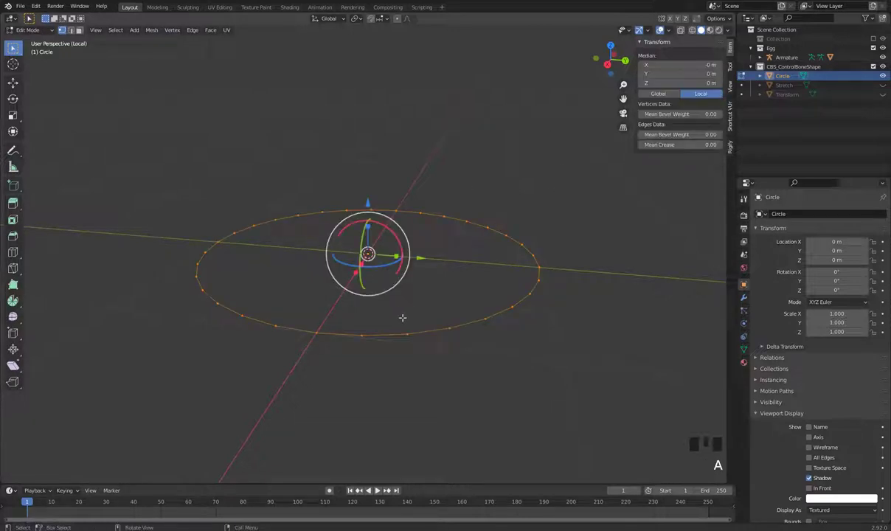
Duplicate the ring and rotate the copy 90° about X so the rings cross
{"action": "key", "text": "shift+d"}
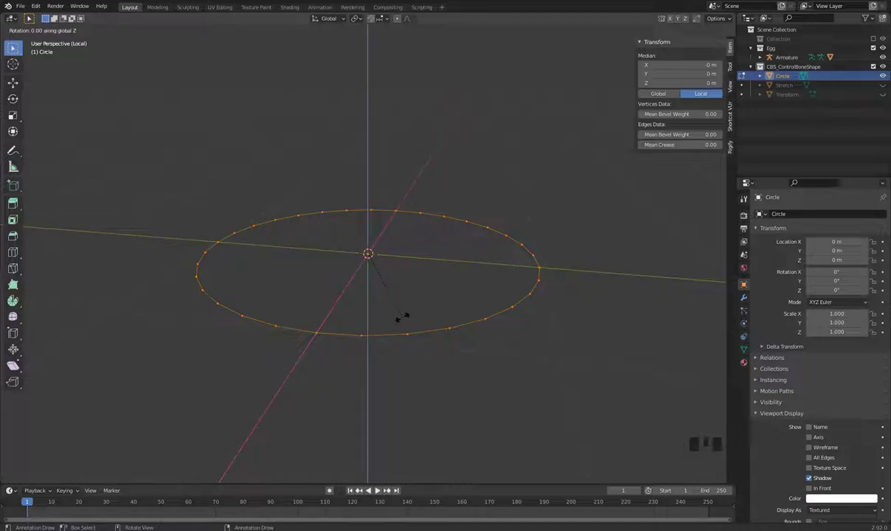
{"action": "key", "text": "g"}
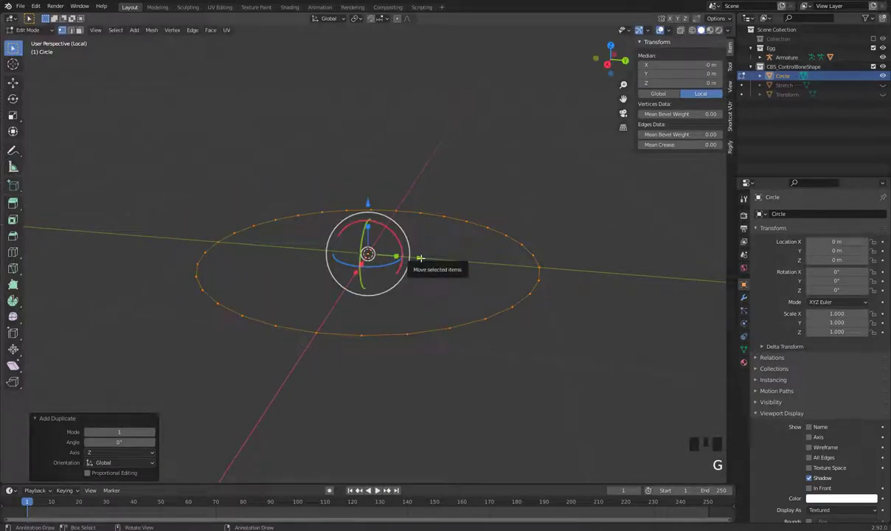
{"action": "key", "text": "r"}
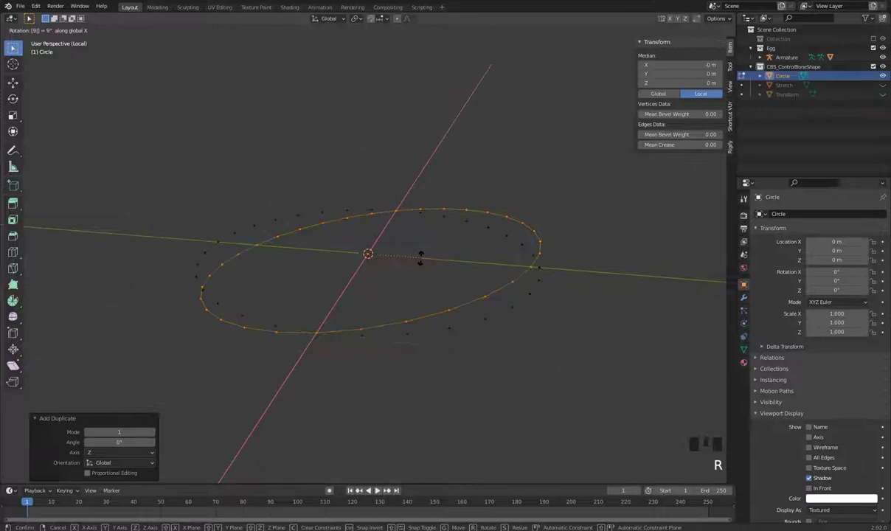
{"action": "key", "text": "shift+d"}
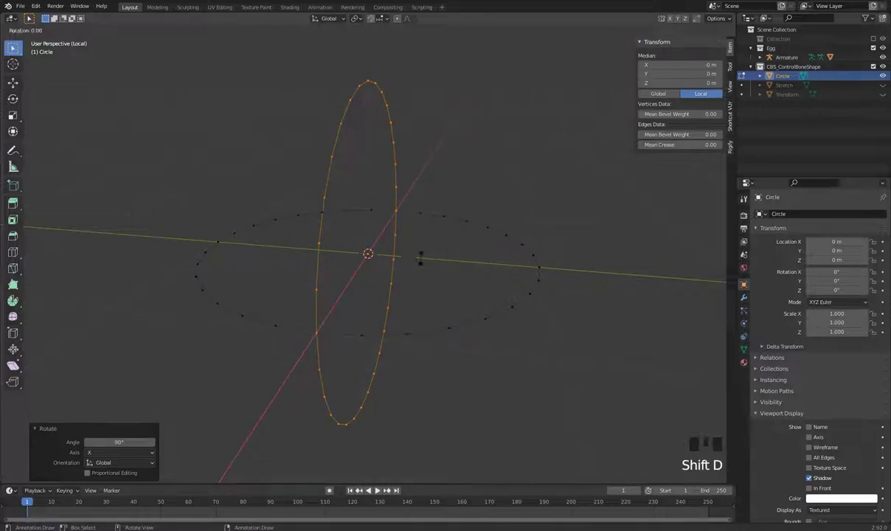
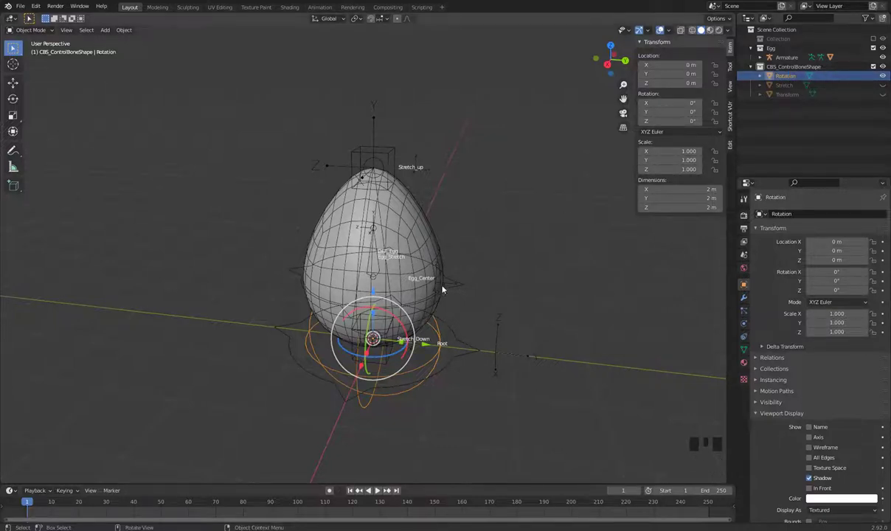
Rename the crossed-ring object to Rotation in the Outliner and select the egg's armature
{"action": "double_click", "coordinate": [382, 262]}
{"action": "left_click", "coordinate": [382, 263]}
{"action": "left_click", "coordinate": [382, 262]}
{"action": "left_click", "coordinate": [378, 263]}
{"action": "left_click", "coordinate": [384, 261]}
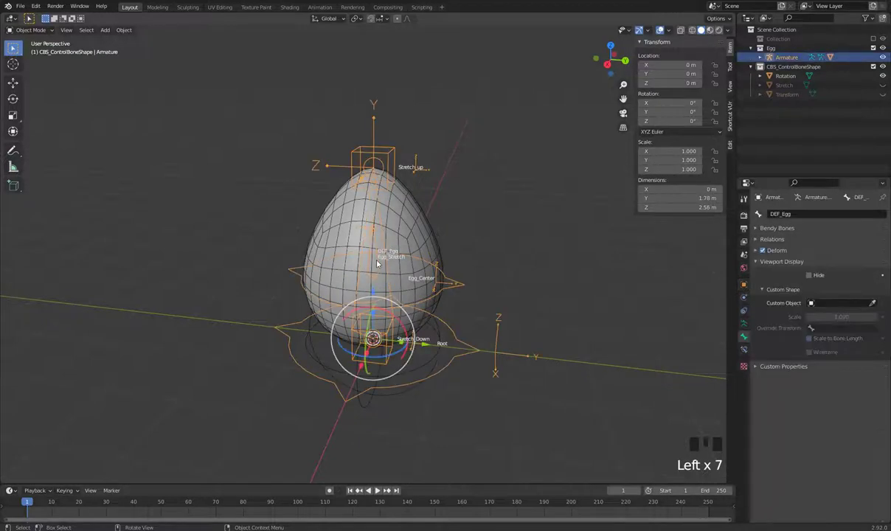
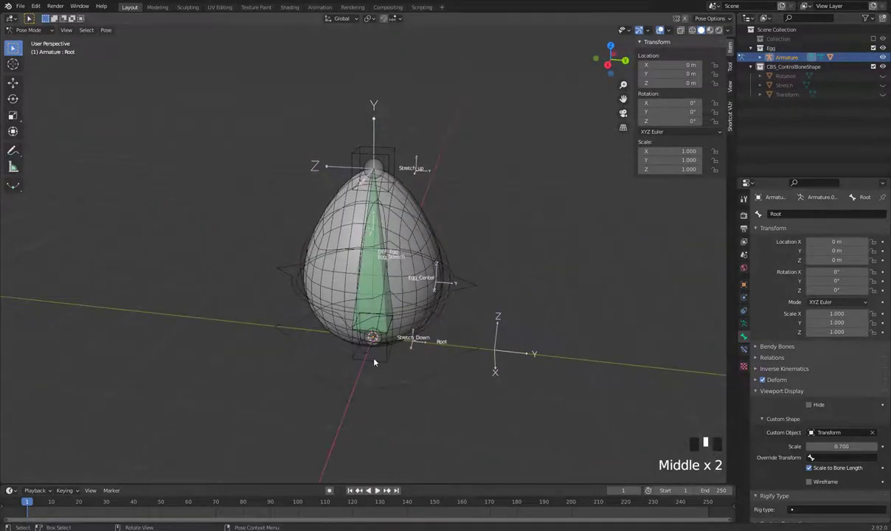
{"action": "left_click", "coordinate": [382, 286]}
{"action": "left_click_drag", "start_coordinate": [397, 306], "coordinate": [387, 308]}
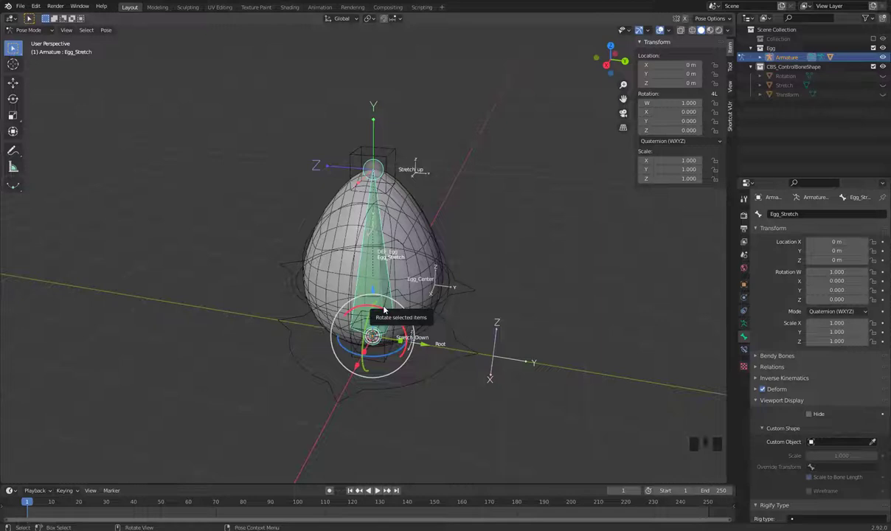